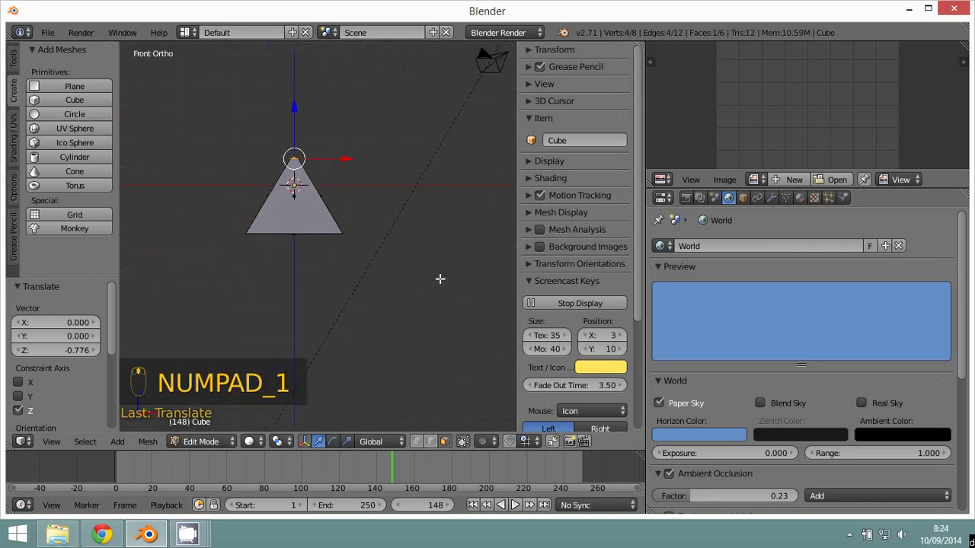
Step: Add a loop cut near the apex and resize it into a thin strip down the front
left_click(533, 342)
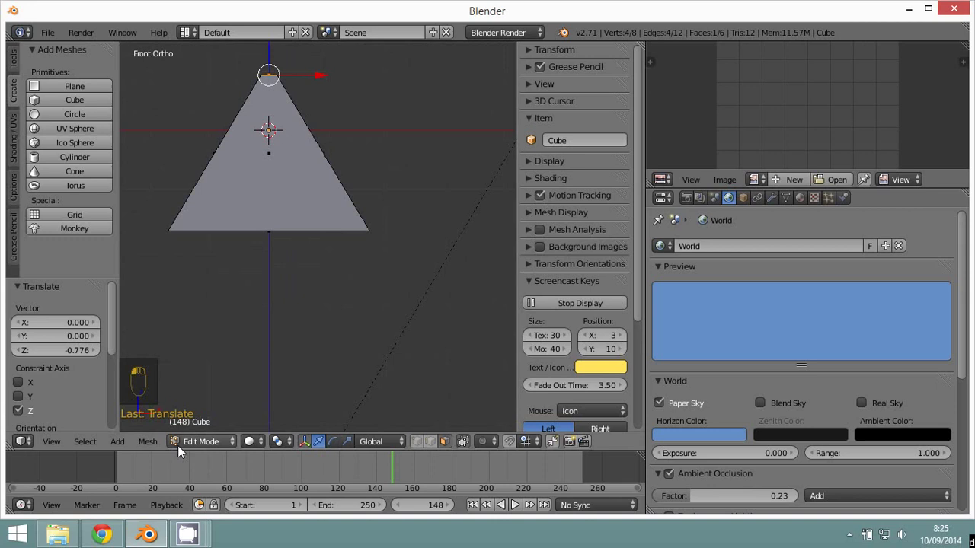
left_click(192, 446)
left_click_drag(440, 377, 346, 336)
left_click(576, 247)
left_click(349, 304)
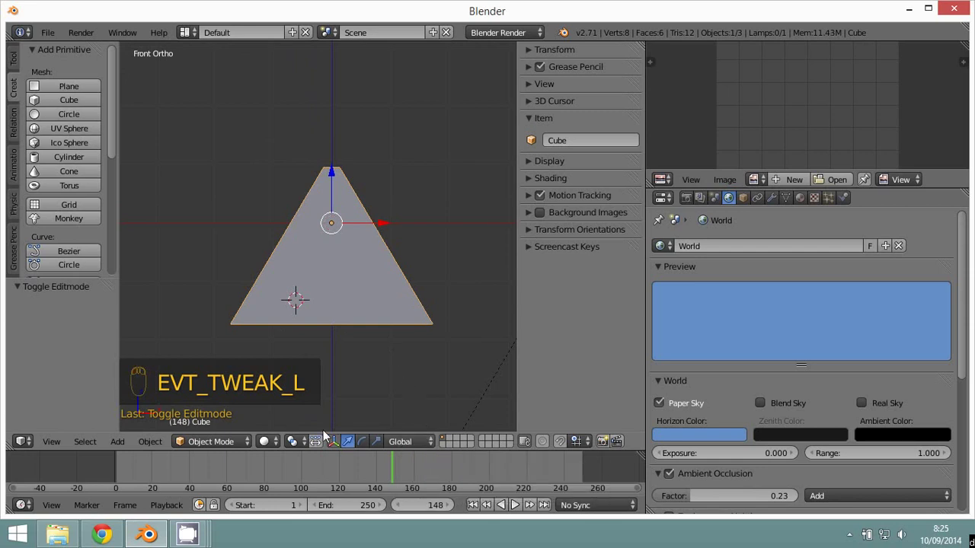
Step: Back in vertex editing, select the apex vertex and start scaling it down to a point
left_click(221, 447)
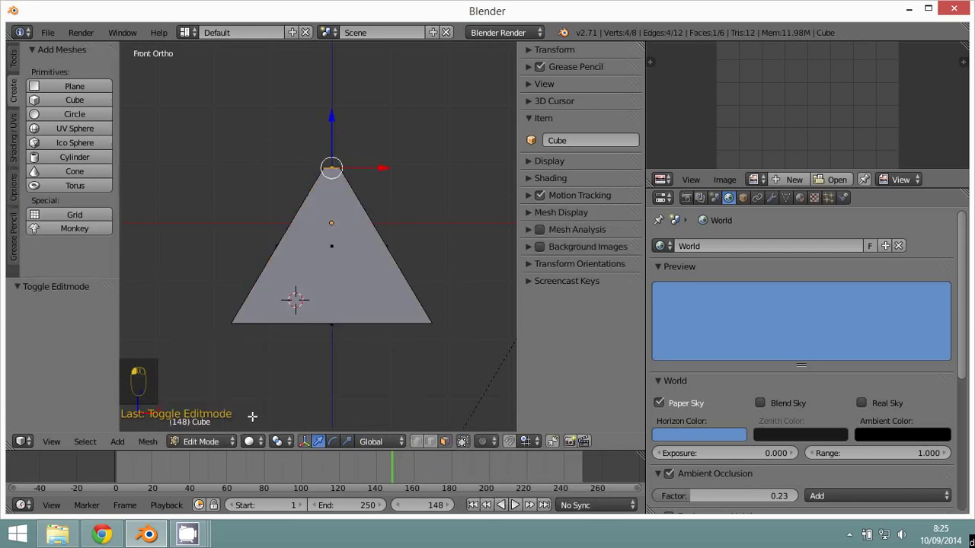
left_click(424, 449)
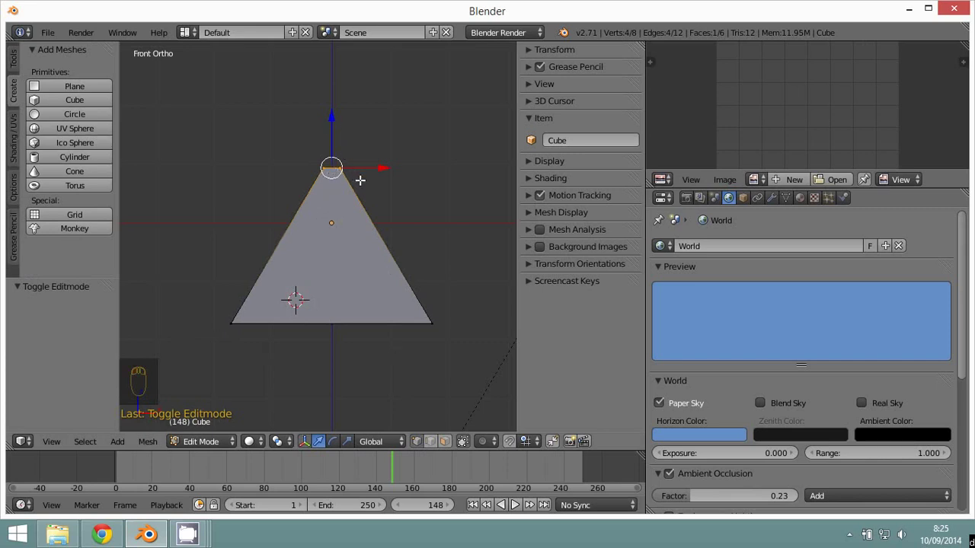
key("s")
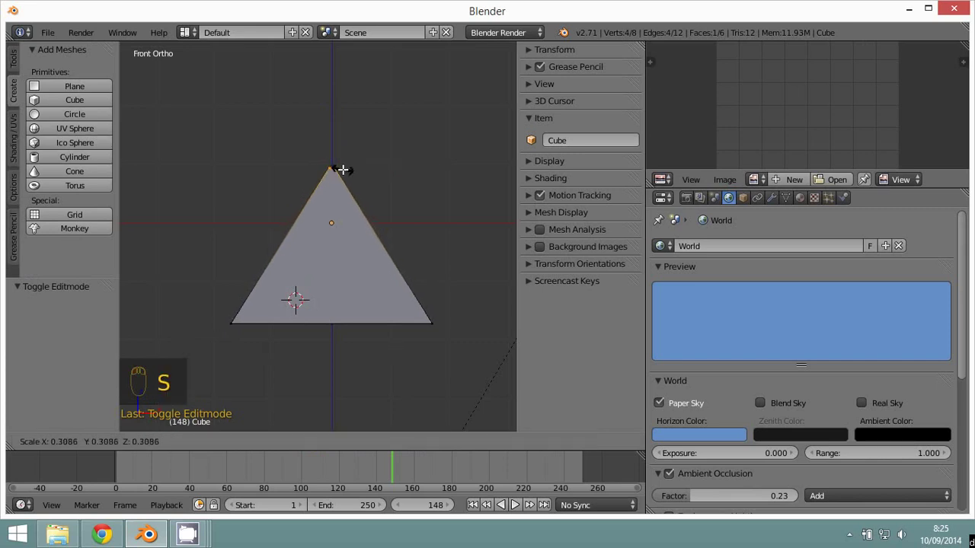
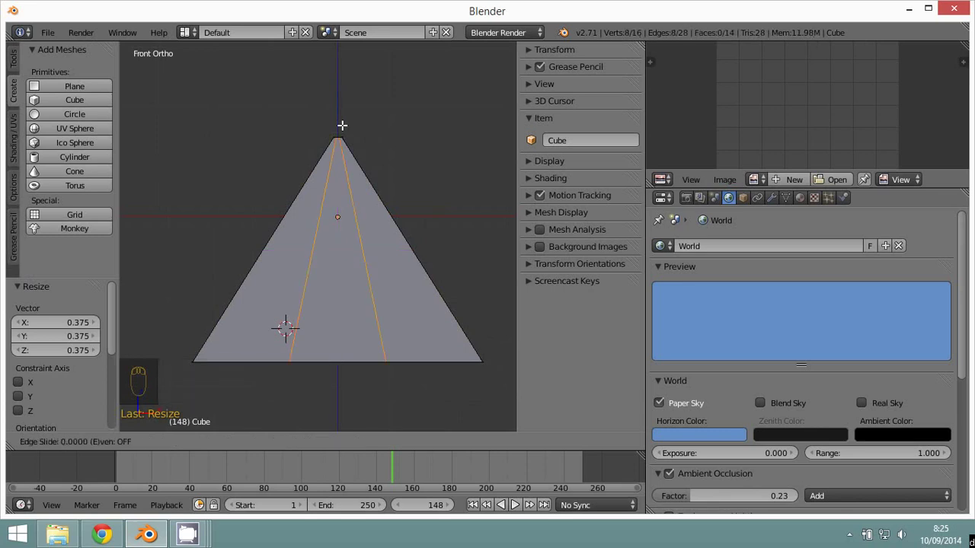
Step: Select the whole pyramid mesh, orbit to check it, and return to the front view
left_click_drag(343, 275, 360, 314)
key("z")
key("a")
key("a")
middle_click(304, 311)
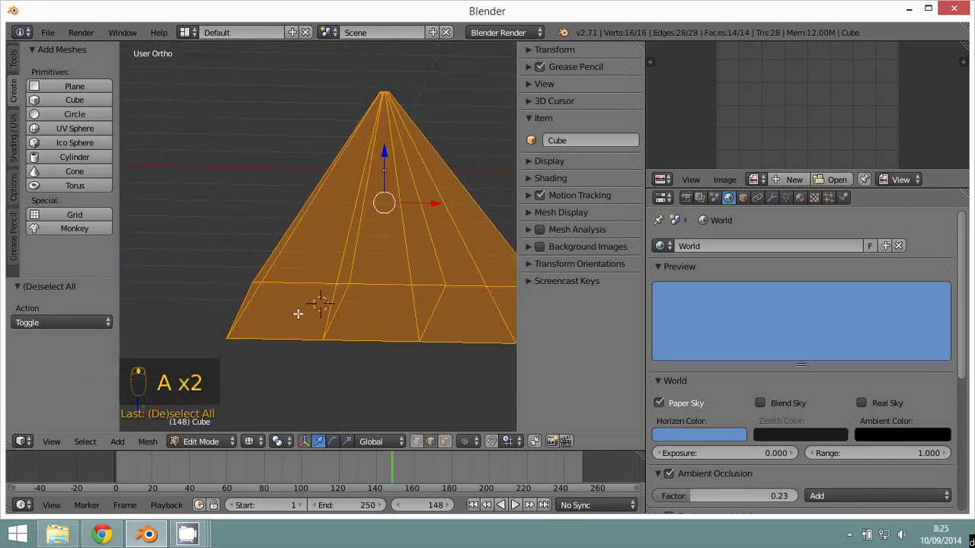
key("KP_1")
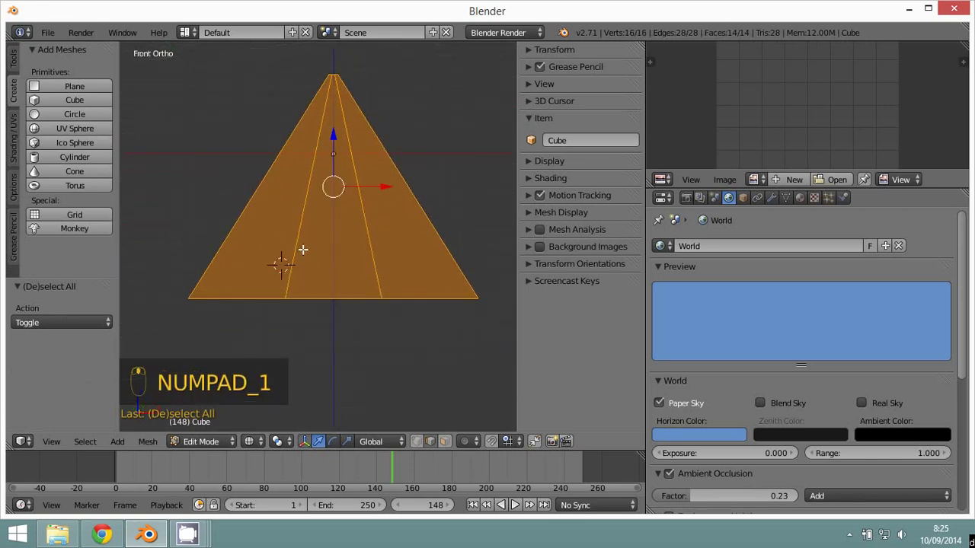
Step: Select the edges of the central strip and bring up the edge operations list (Ctrl+E)
left_click(210, 444)
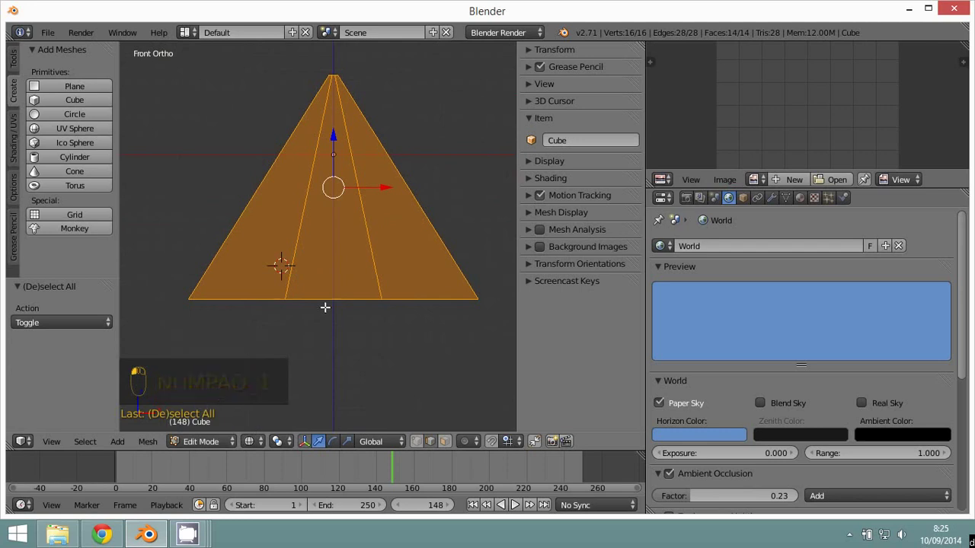
left_click_drag(363, 238, 369, 269)
left_click_drag(383, 263, 367, 188)
key("KP_1")
key("ctrl+e")
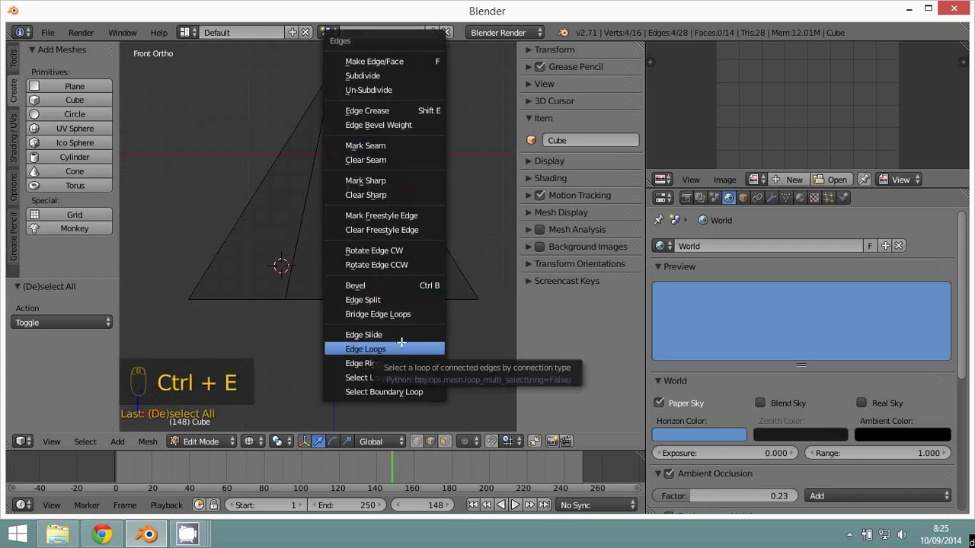
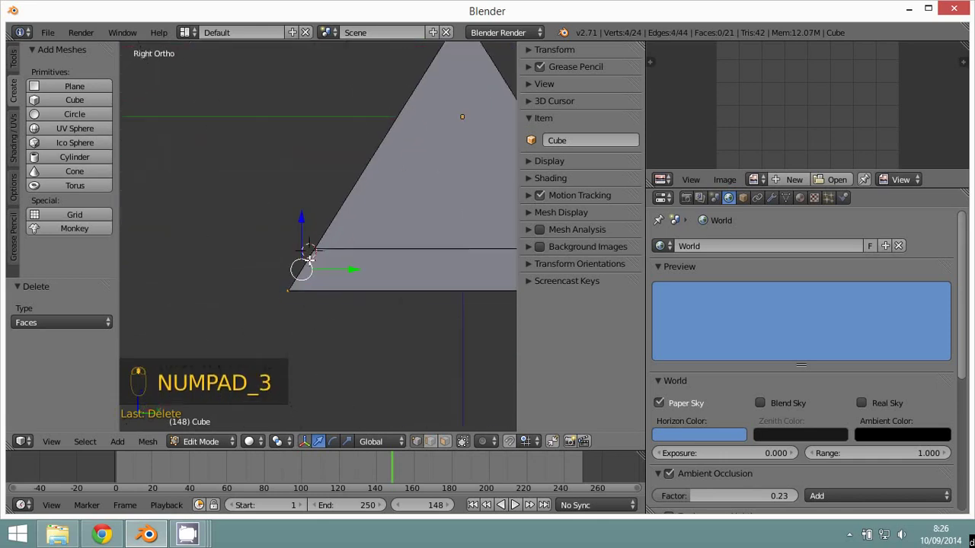
Step: Inspect the opening from the side view and place the 3D cursor beside it
key("z")
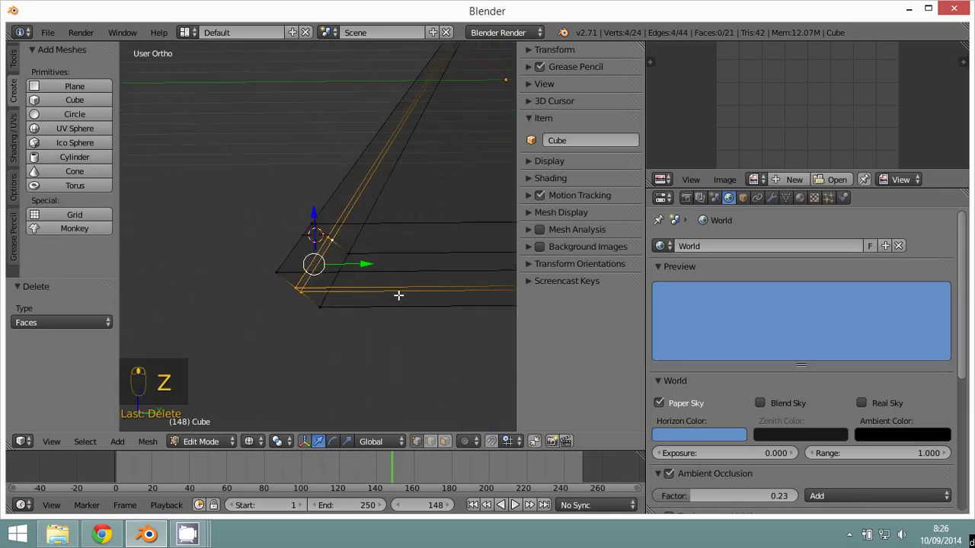
key("KP_3")
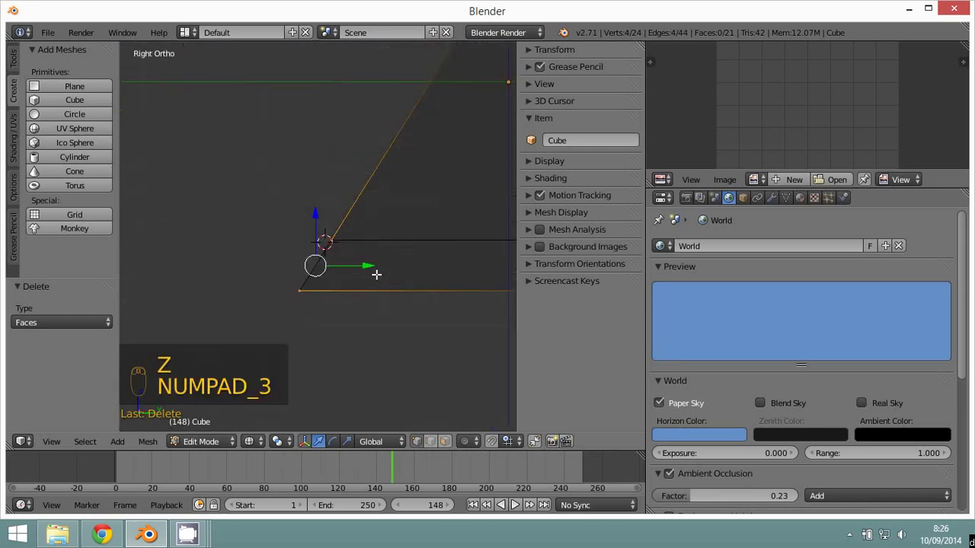
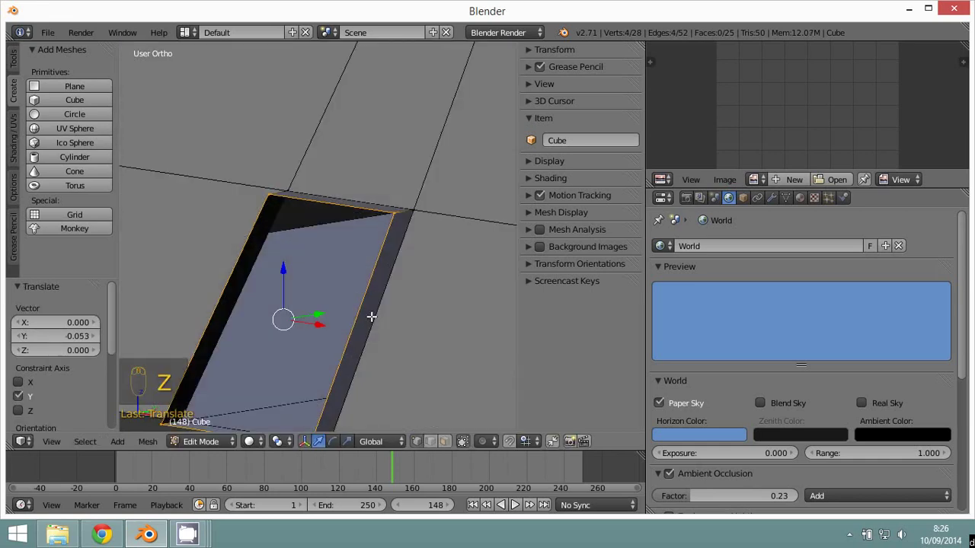
left_click(204, 450)
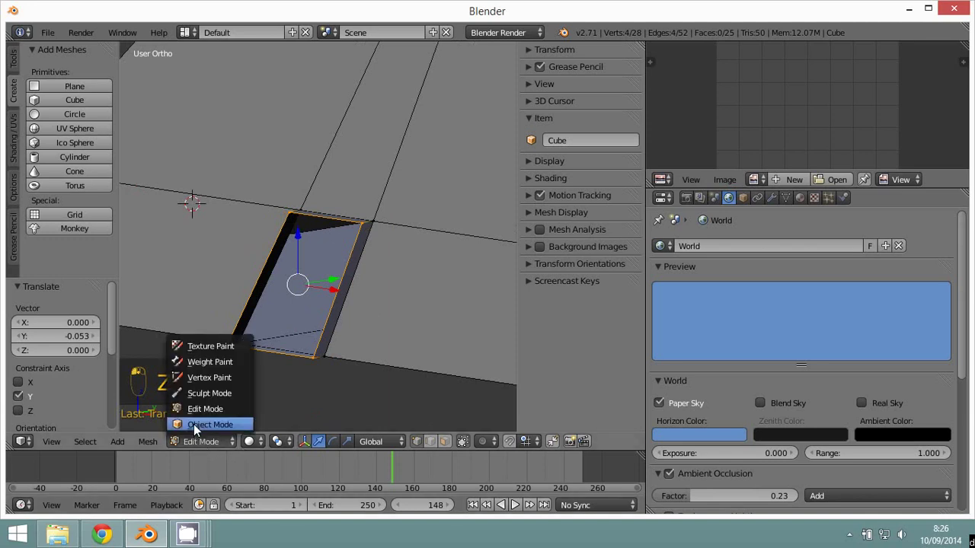
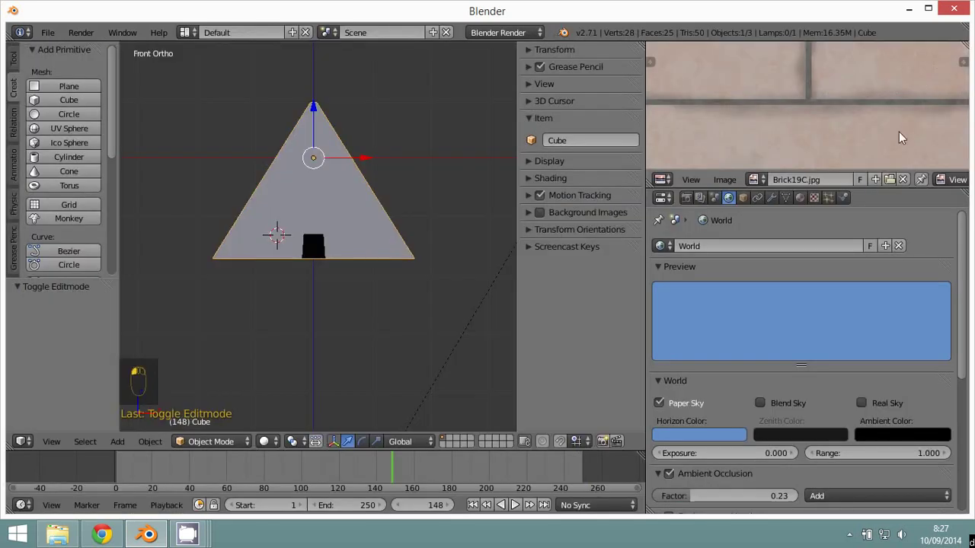
Step: Create a new texture for the pyramid's material in the Texture panel
left_click_drag(845, 129, 761, 294)
left_click_drag(808, 204, 821, 207)
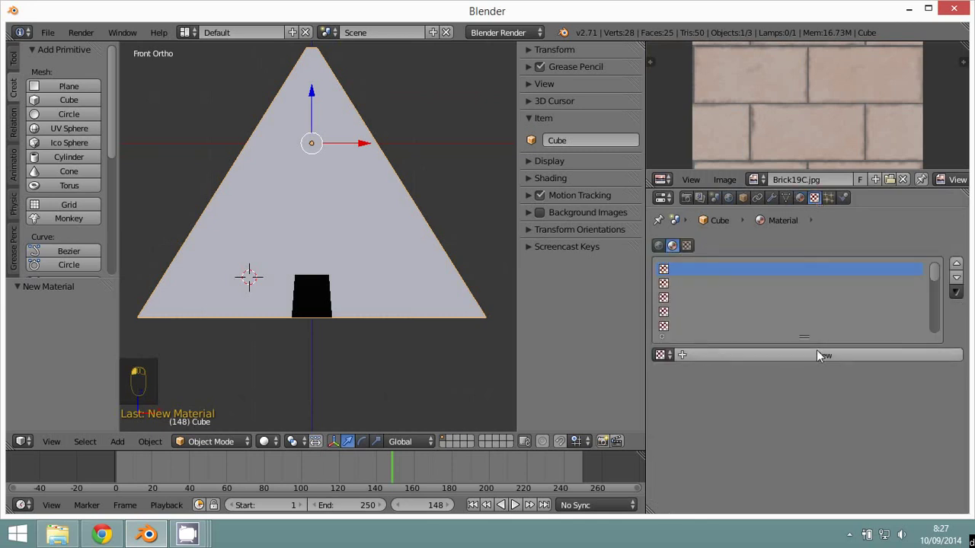
left_click_drag(799, 346, 767, 379)
right_click(804, 360)
left_click(767, 379)
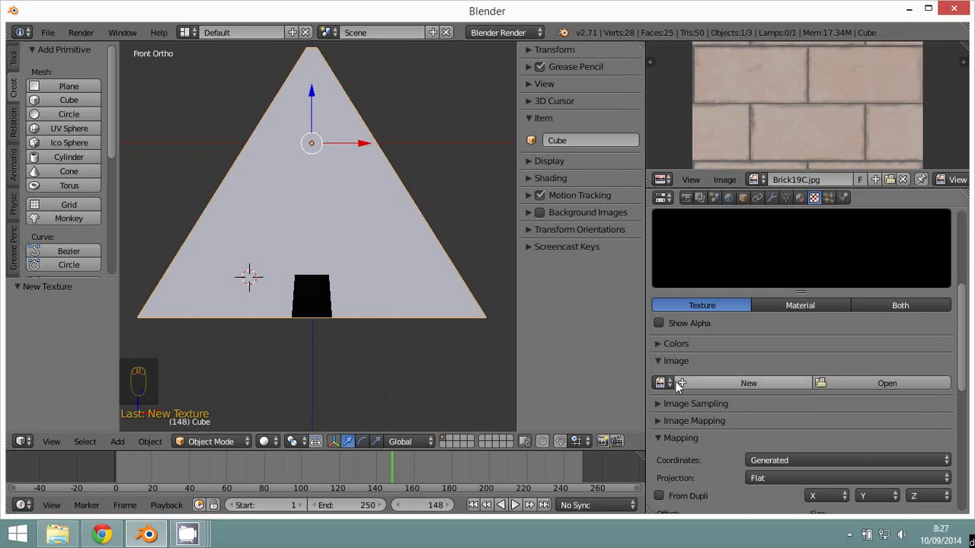
Step: Assign the loaded Brick19C.jpg image to the texture and set its mapping coordinates to UV
left_click(664, 389)
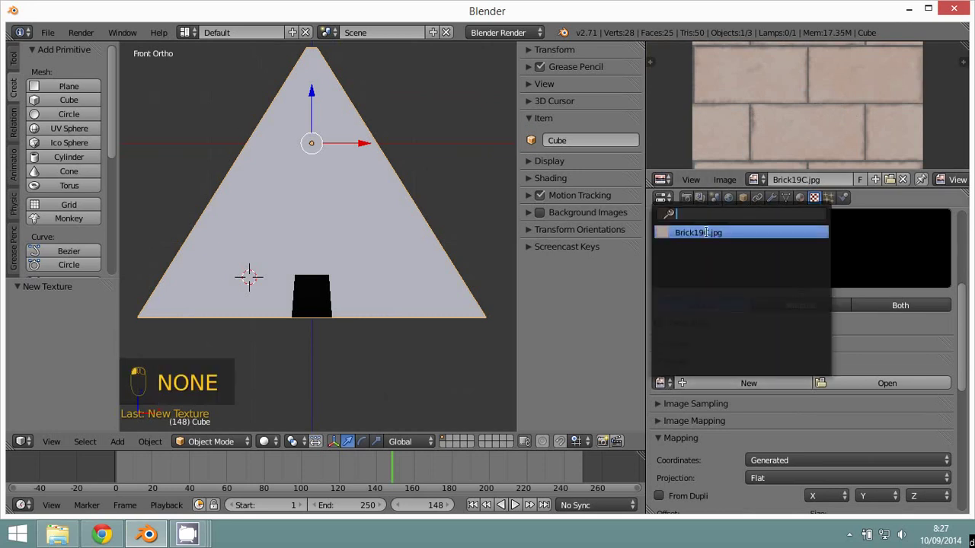
left_click_drag(747, 335, 784, 348)
left_click(784, 347)
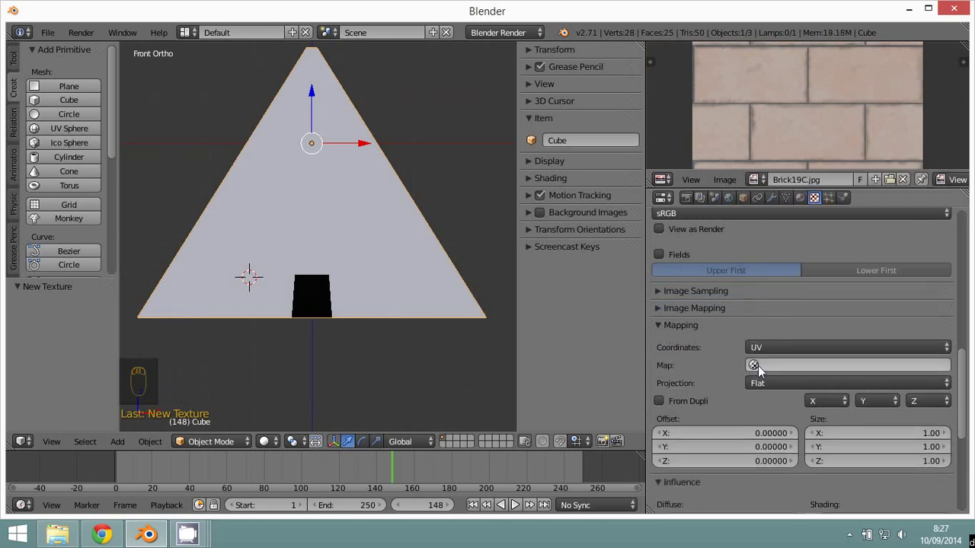
left_click(214, 451)
Step: Select all faces of the pyramid mesh and unwrap them onto the brick image
key("a")
key("a")
key("u")
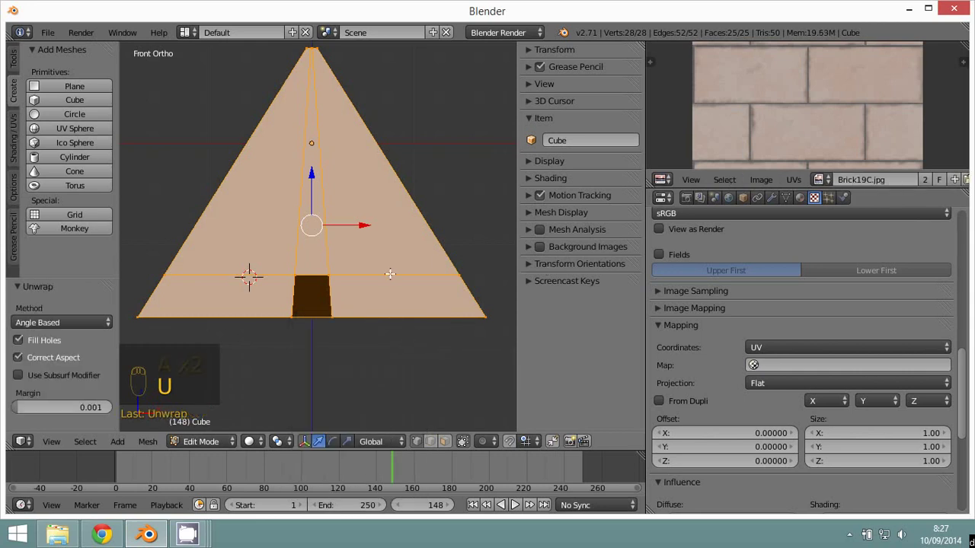
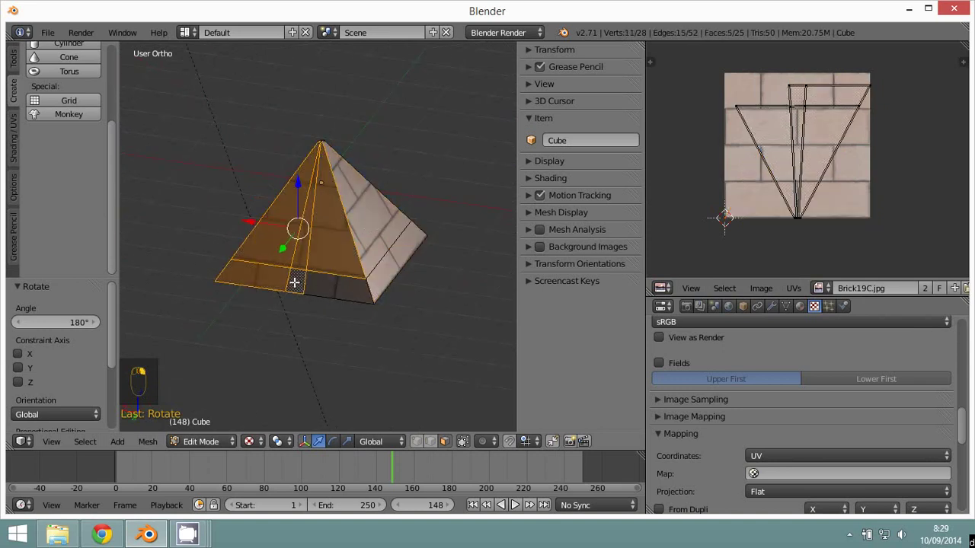
Step: Select all UV faces and rotate the layout over the brick image
key("a")
key("a")
key("r")
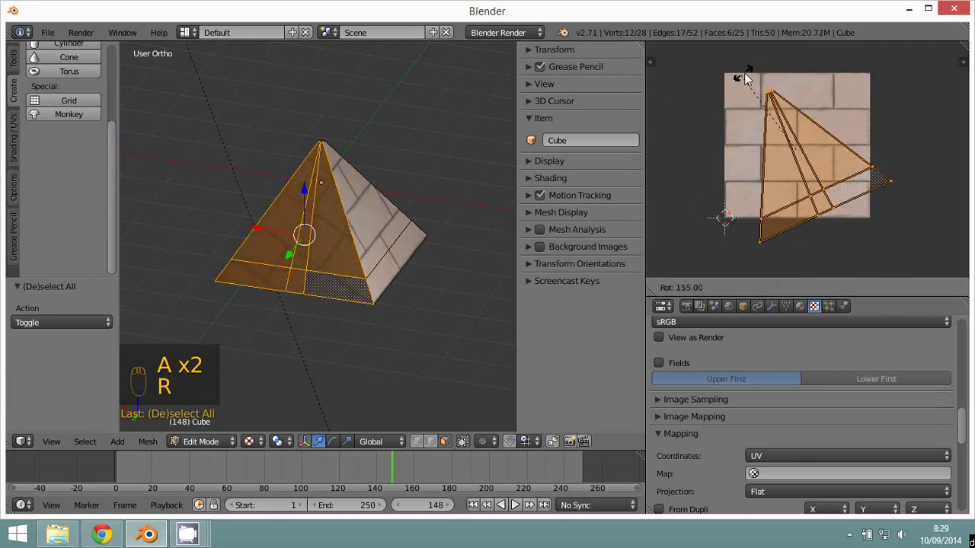
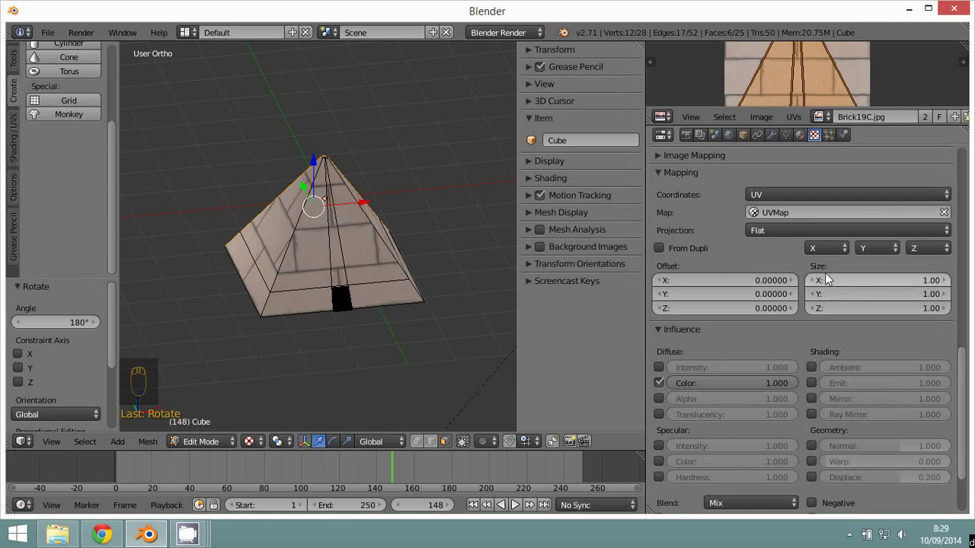
Step: Set the texture mapping Size X and Y to 12 so the bricks repeat smaller across the pyramid
left_click(937, 287)
left_click(928, 301)
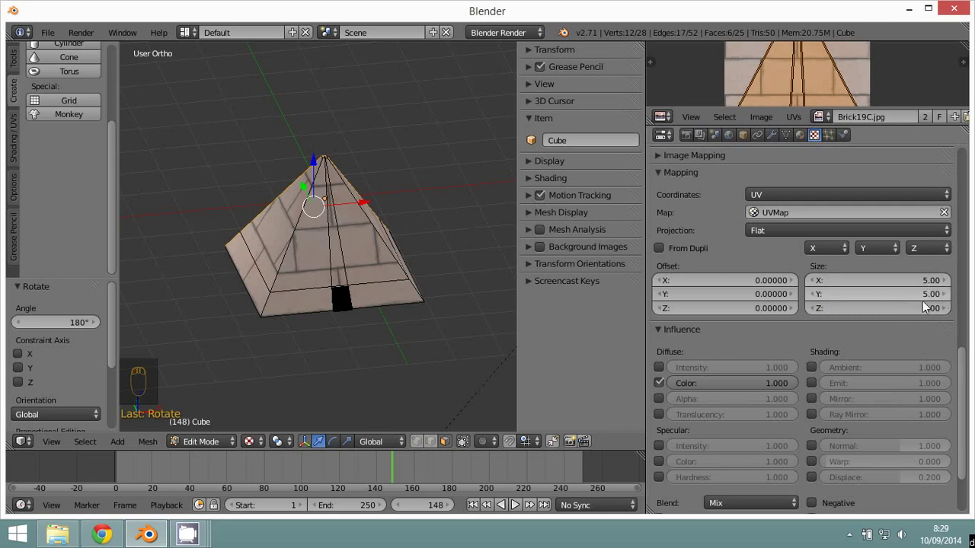
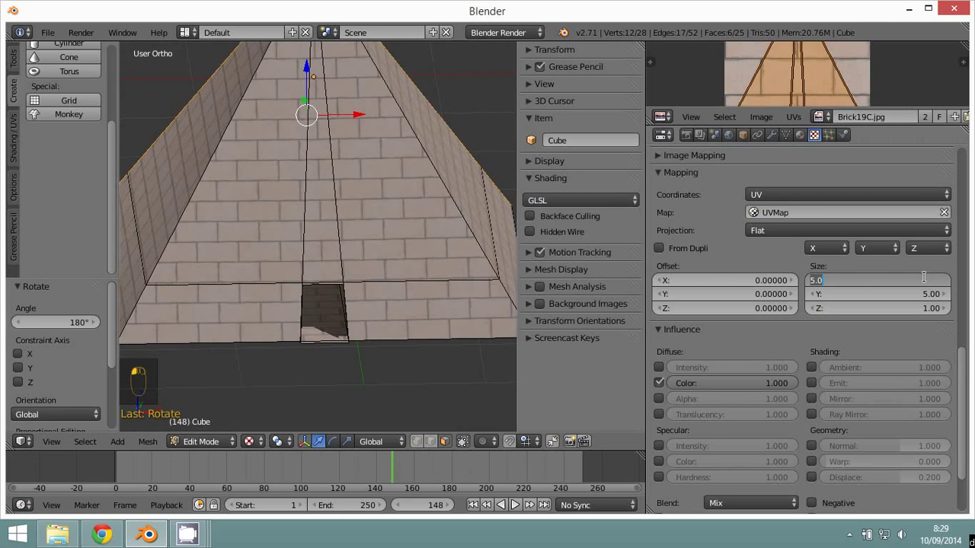
left_click(923, 304)
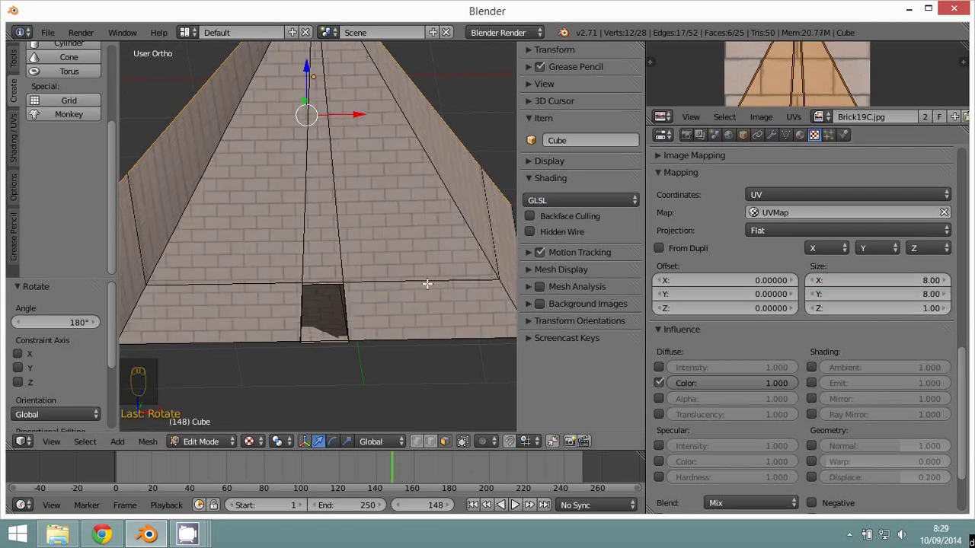
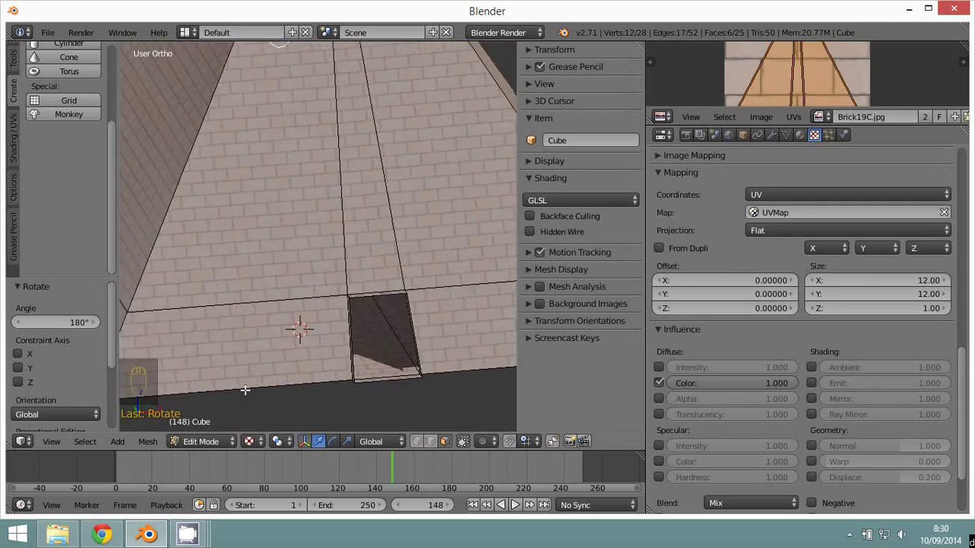
key("BackSpace")
Step: Enable normal influence at 0.205, render the pyramid against the blue sky, then return to the scene
left_click(194, 445)
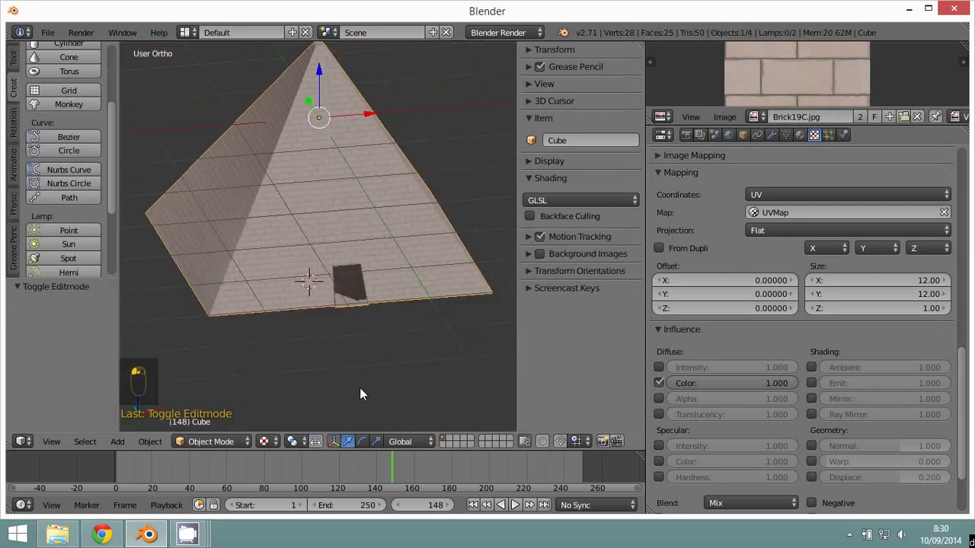
left_click_drag(375, 385, 394, 359)
key("KP_0")
left_click(394, 359)
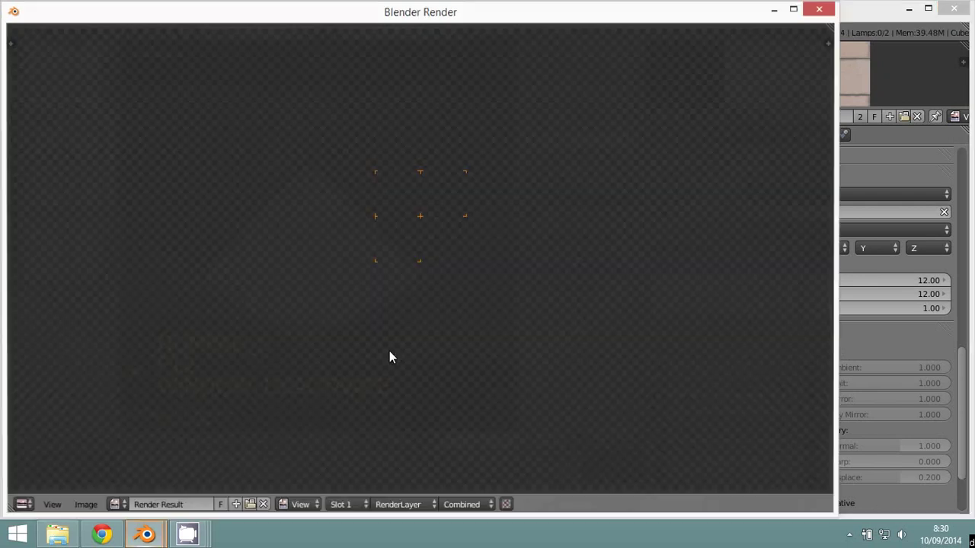
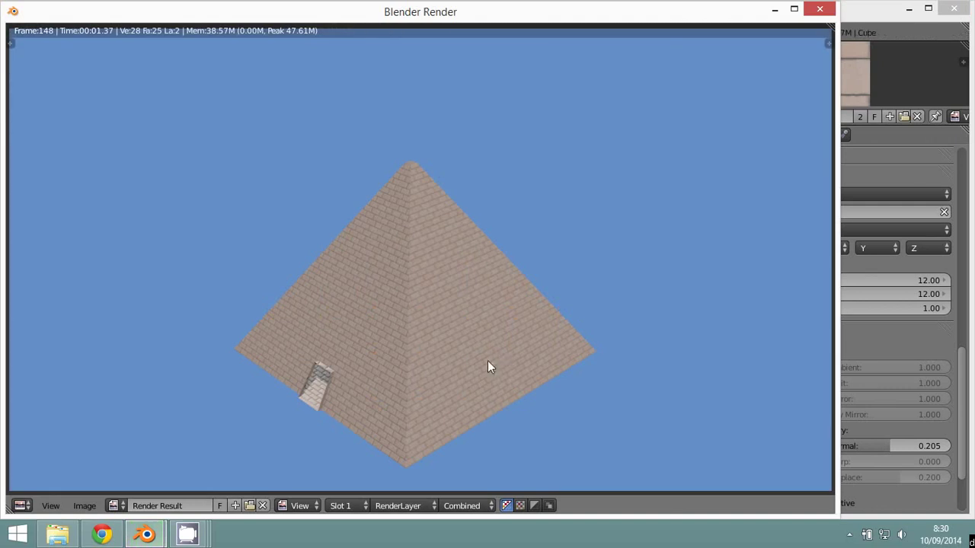
key("F12")
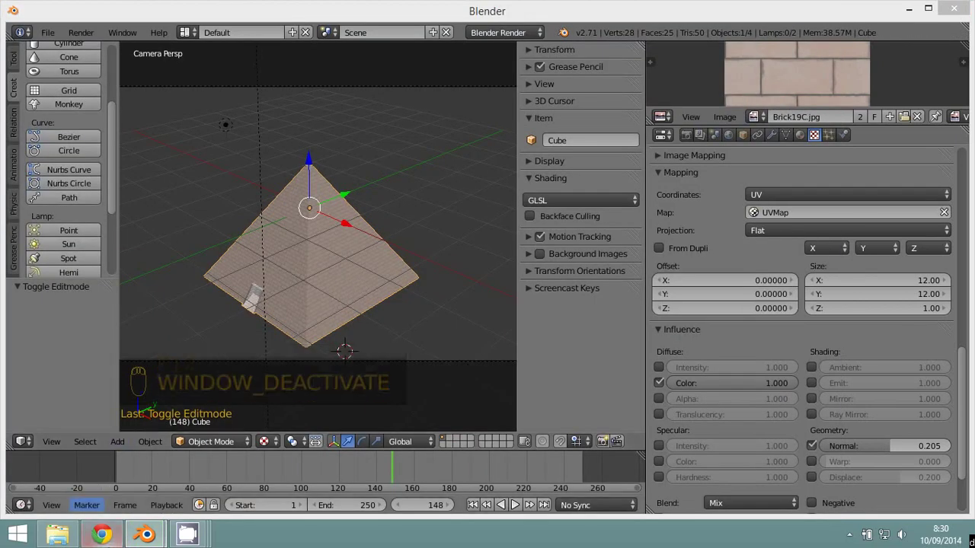